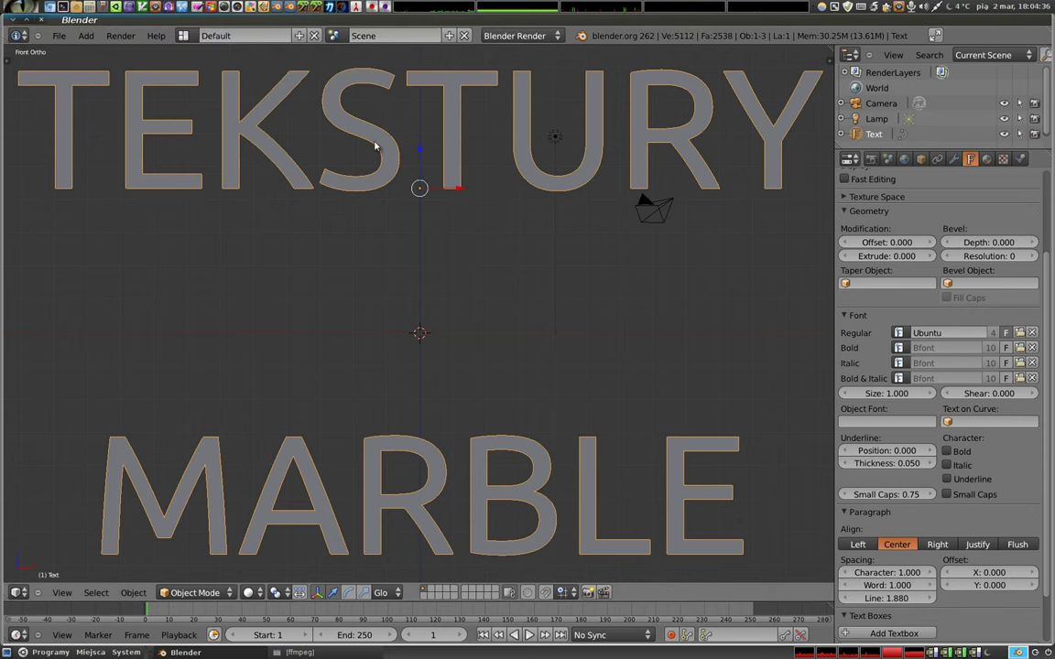
- Delete the TEKSTURY MARBLE text, add a plane and make a quick test render
right_click(459, 121)
key("x")
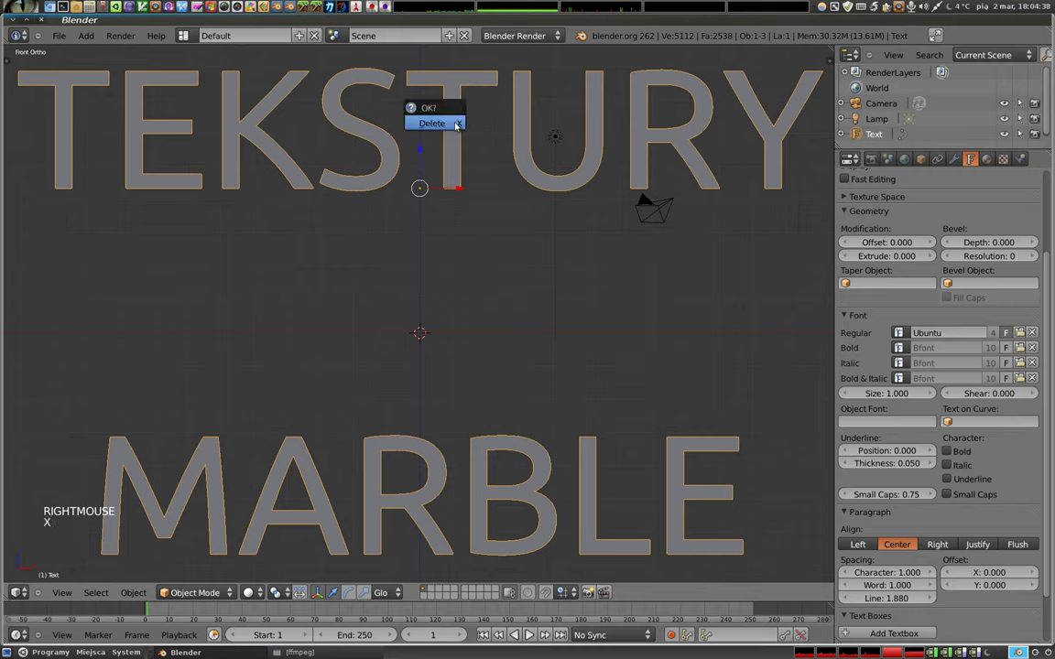
key("shift+a")
key("s")
left_click(468, 359)
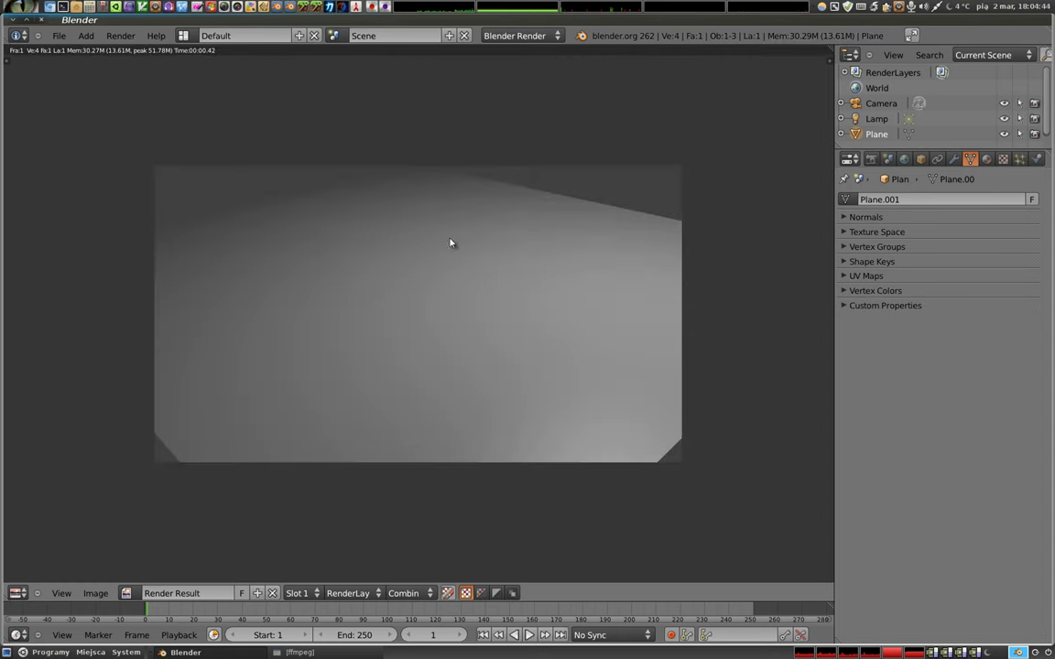
key("Escape")
- Show the Texture properties for the new plane
left_click(983, 162)
scroll("up", 3)
left_click(1007, 161)
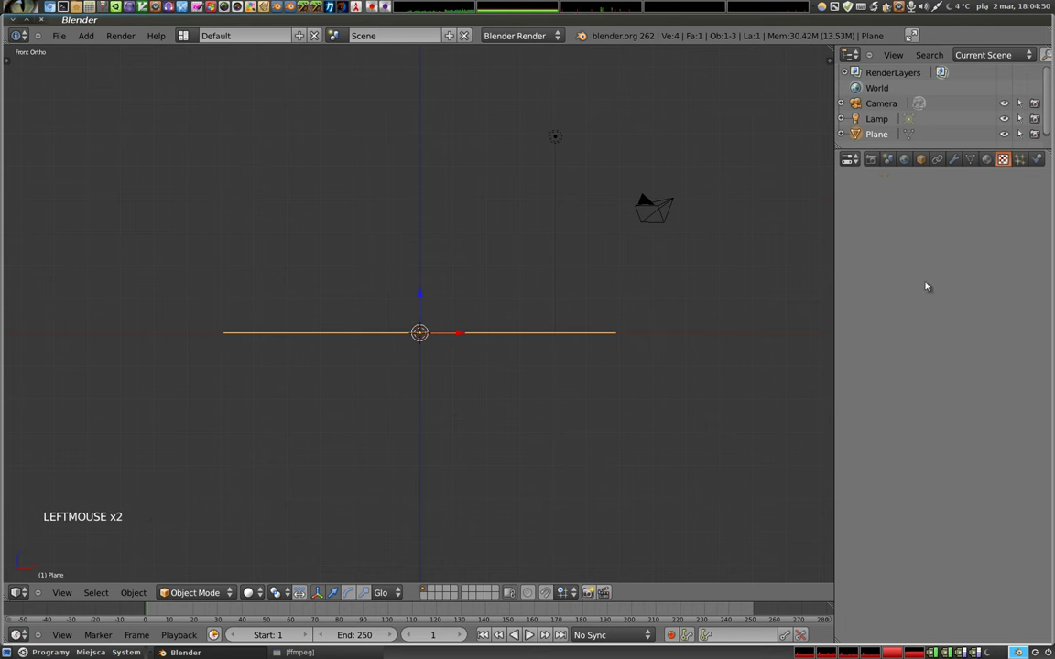
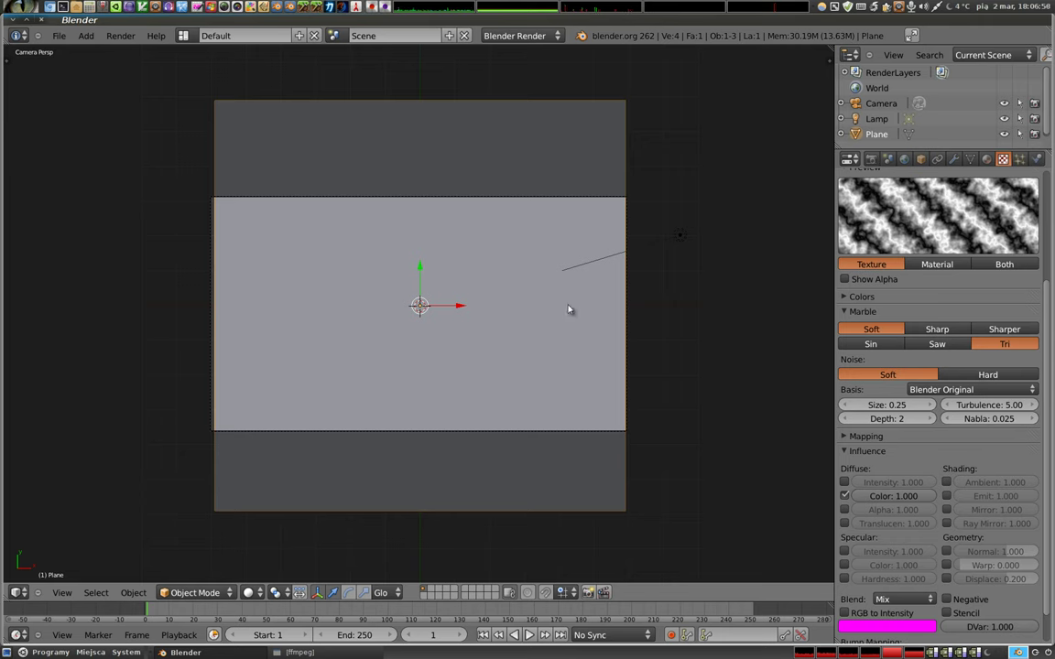
- Set the Marble wave to Sin and sketch a smooth sine curve with grease pencil
left_click(877, 348)
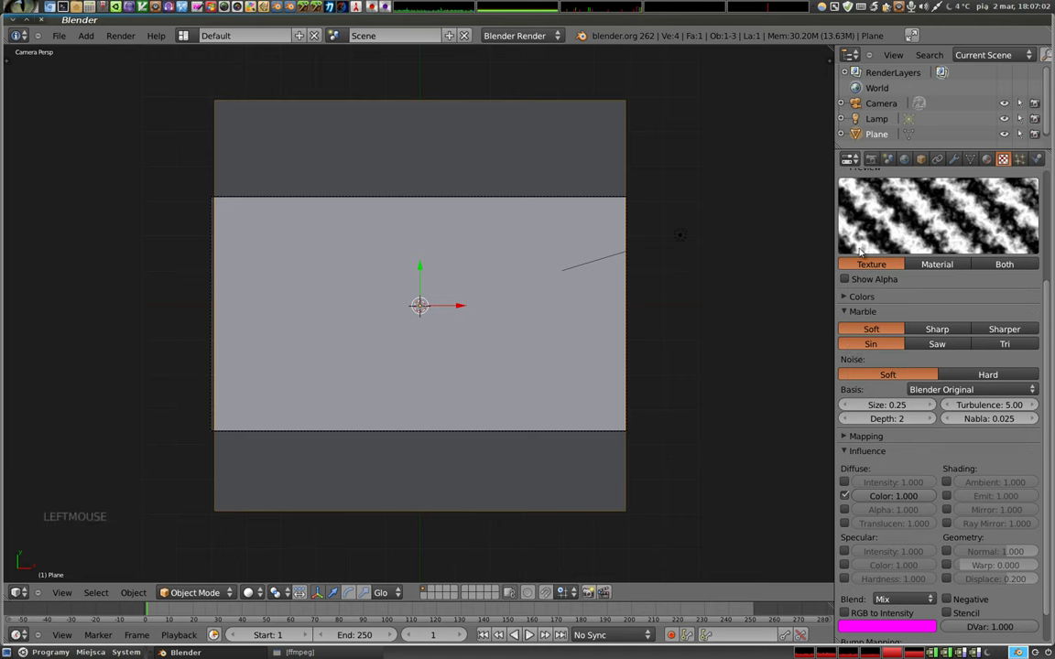
key("d")
key("d")
left_click(878, 247)
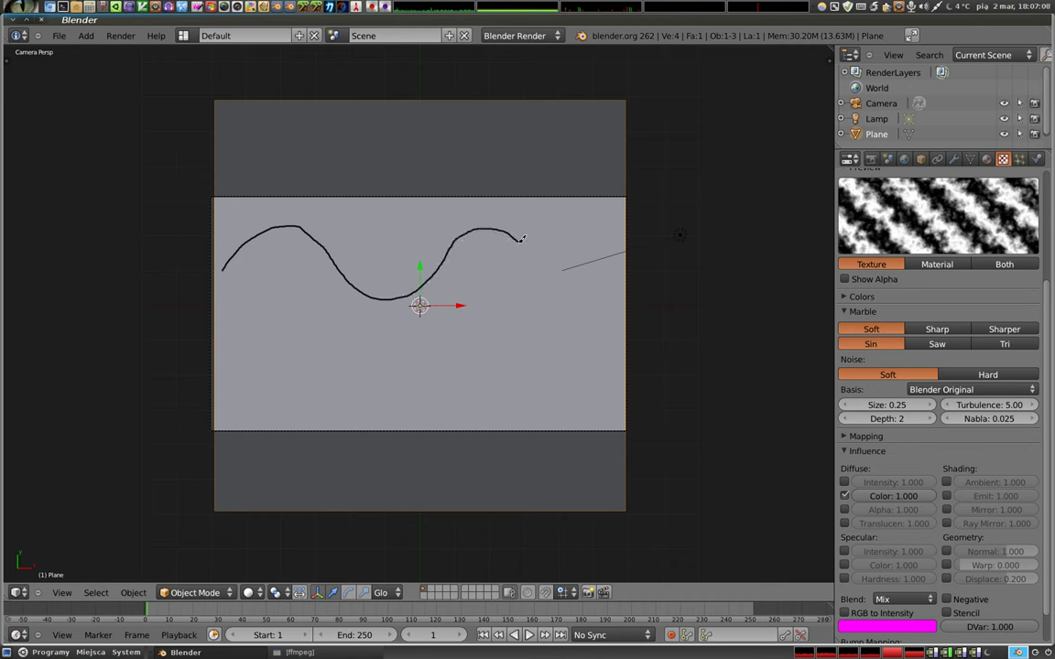
key("d")
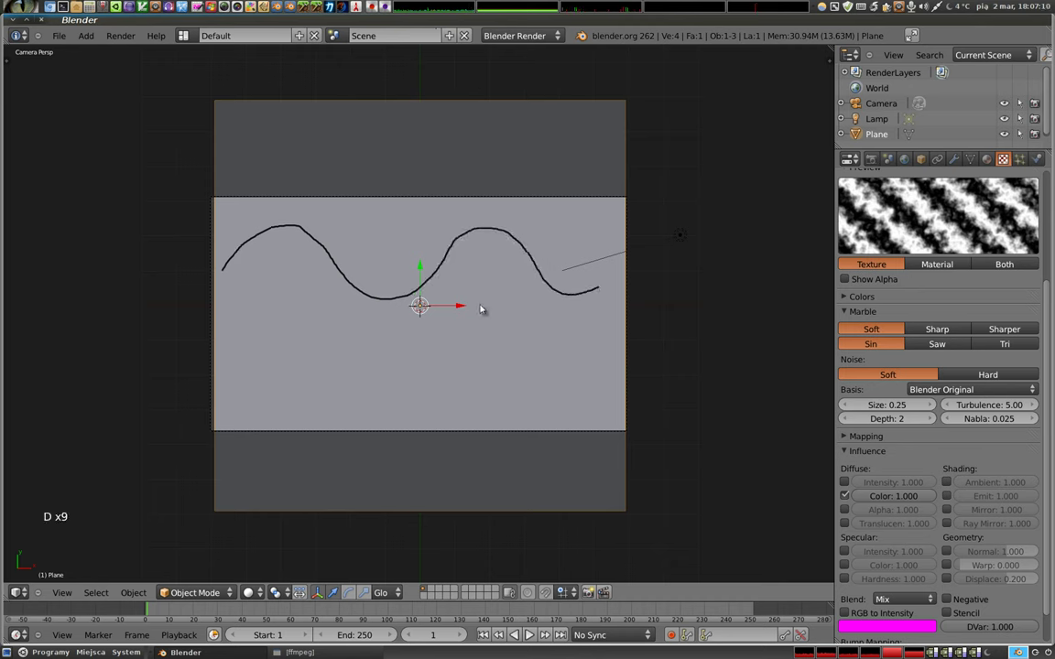
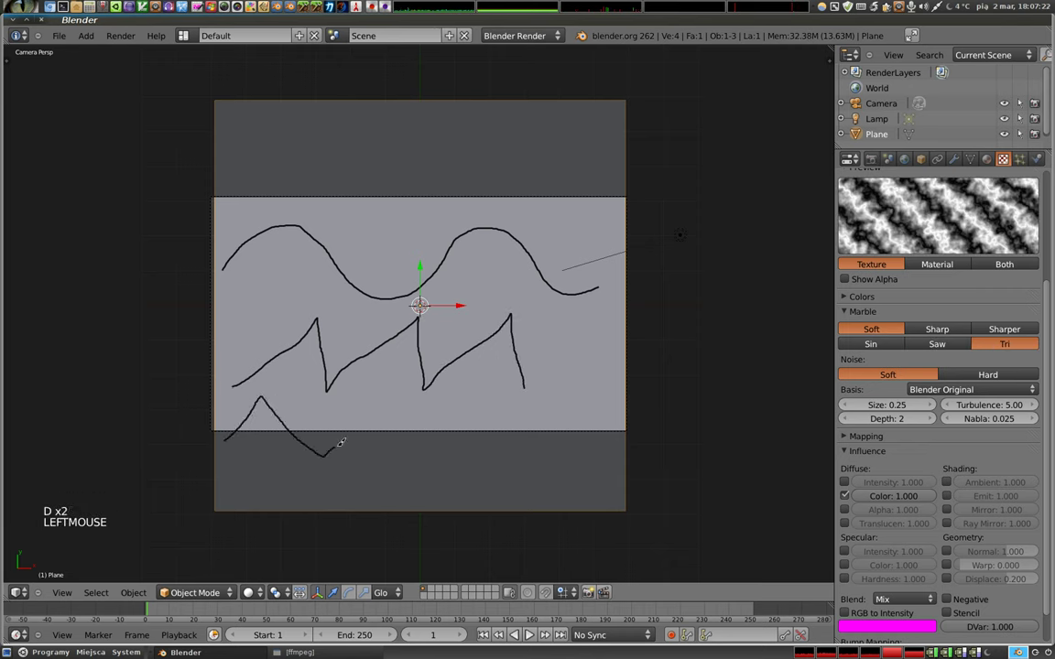
- Sketch a third wave curve, try the Saw shape and return the Marble wave to Sin
key("d")
key("d")
key("d")
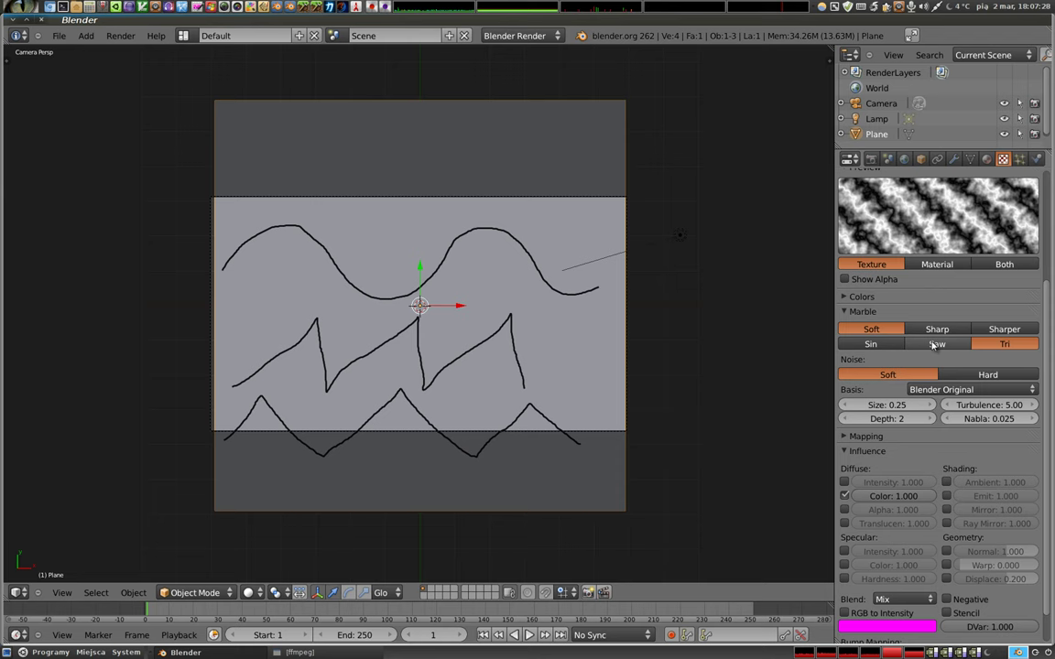
left_click(945, 339)
left_click(878, 339)
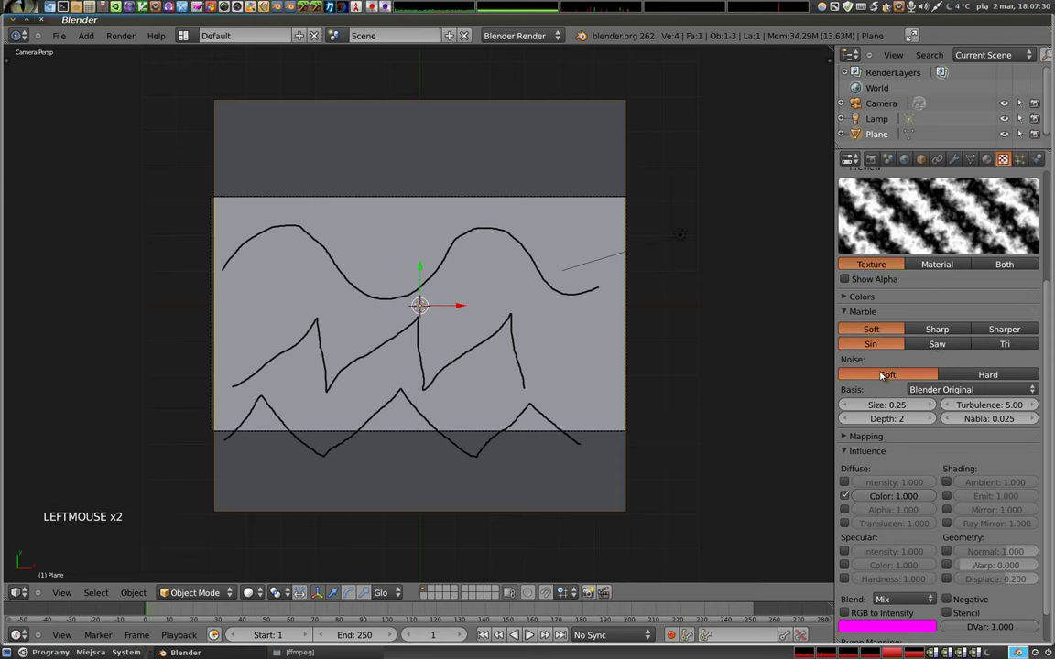
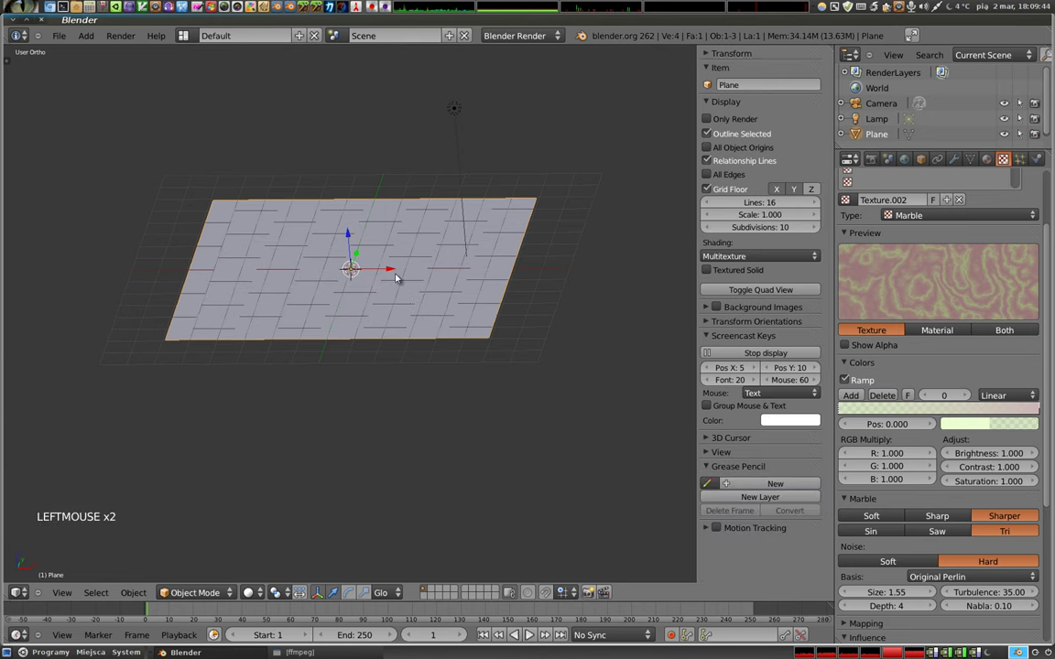
- Switch to camera view to look at the plane
key("ctrl+shift+KP_0")
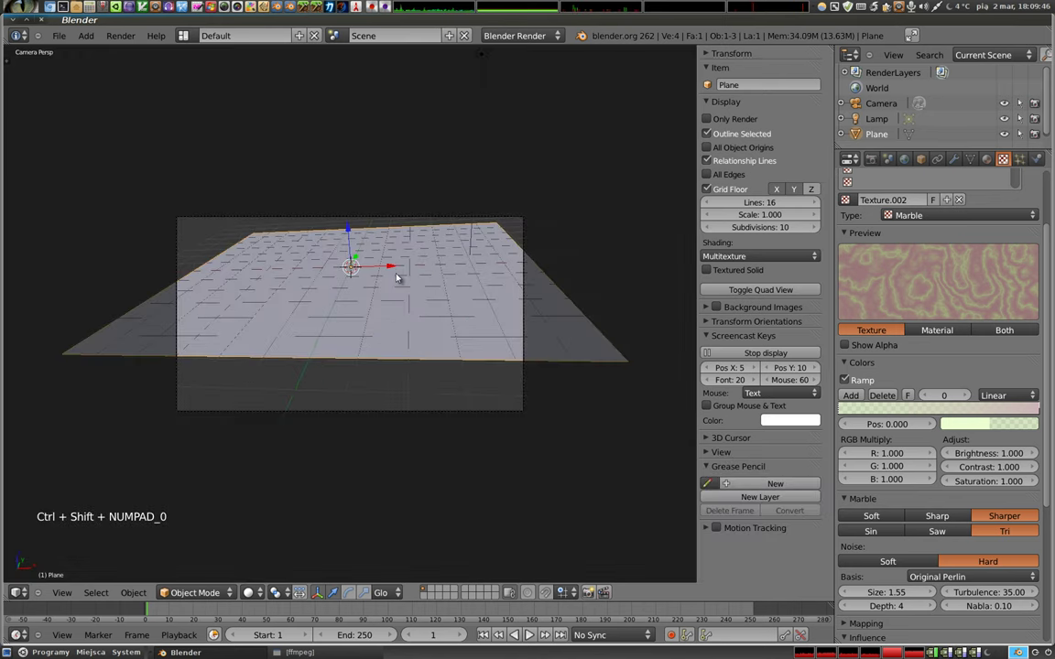